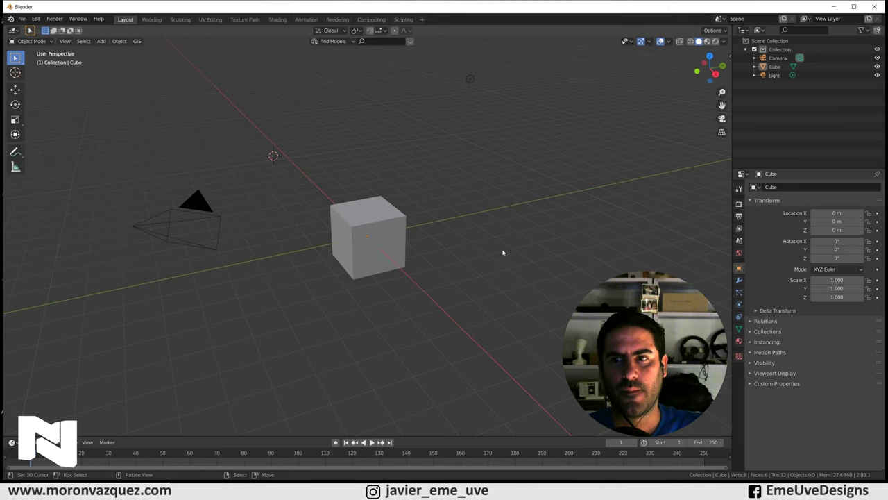
Step: Select every object in the default scene and delete the camera, cube and light
key(n)
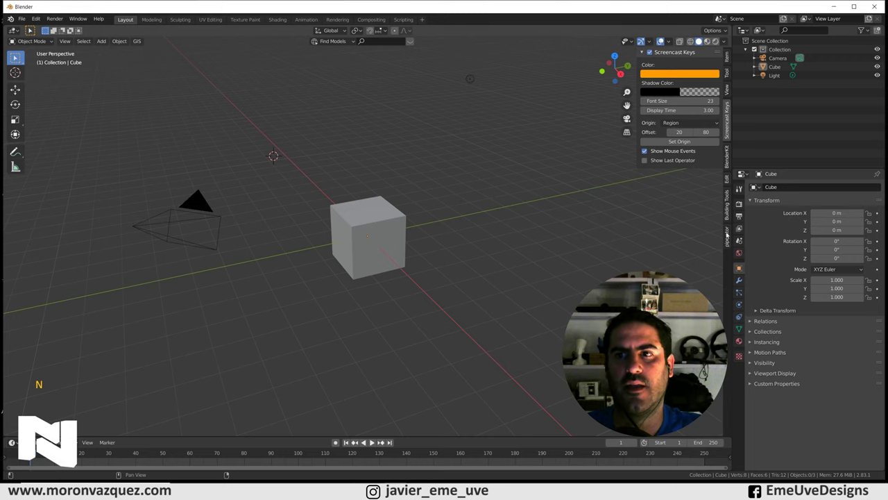
key(n)
key(a)
key(Delete)
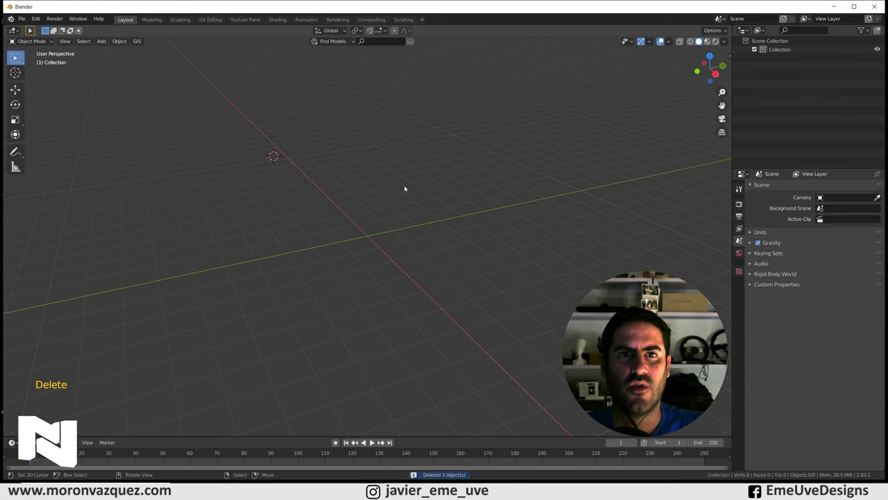
Step: Confirm the deletion, leaving an empty scene with only the collection
click(474, 143)
click(311, 183)
click(545, 246)
click(475, 160)
click(218, 191)
click(299, 323)
click(490, 157)
click(500, 247)
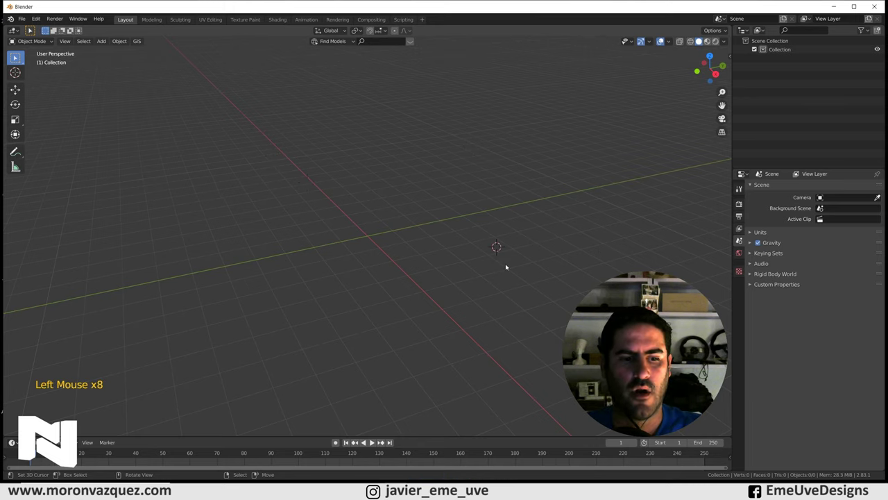
Step: Add a test cube, then select and delete the stray cube again
key(shift+a)
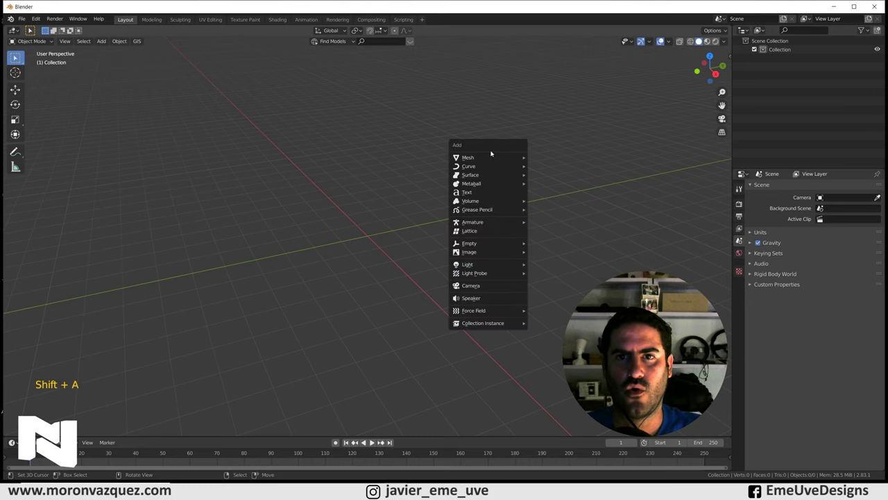
middle_click(558, 257)
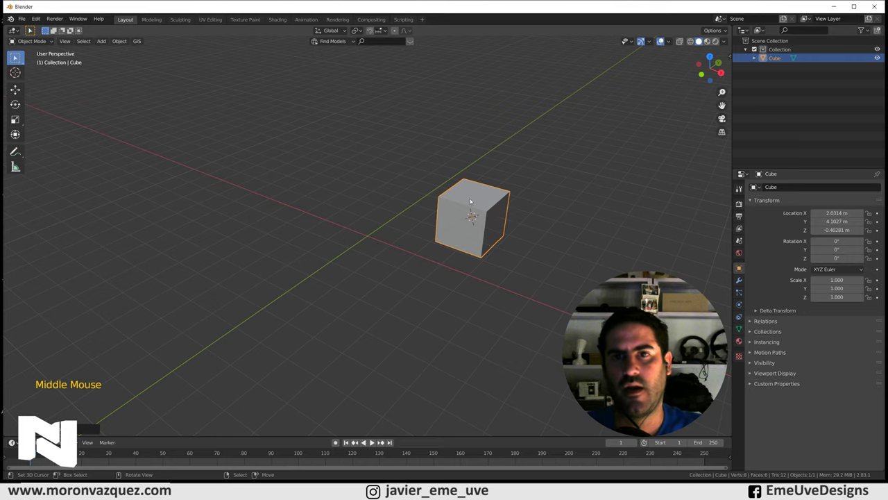
key(alt+g)
right_click(396, 212)
key(Delete)
Step: Snap the 3D cursor back to the world origin of the empty scene
middle_click(494, 221)
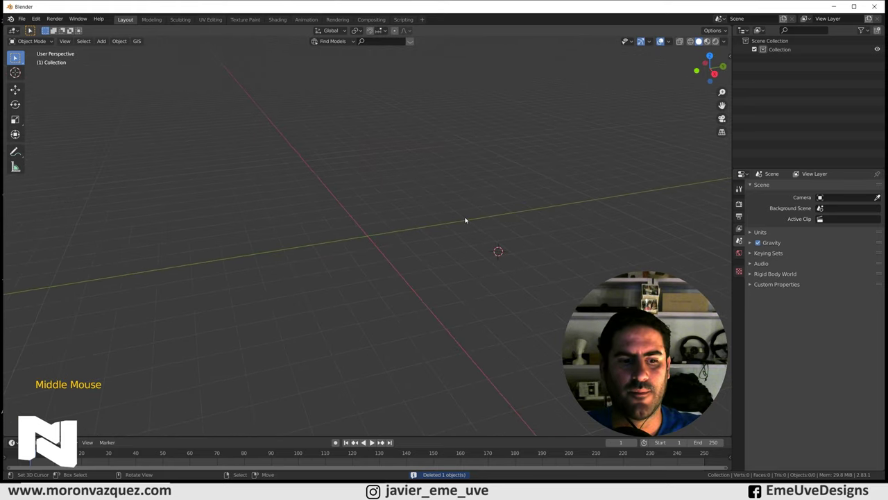
key(shift+s)
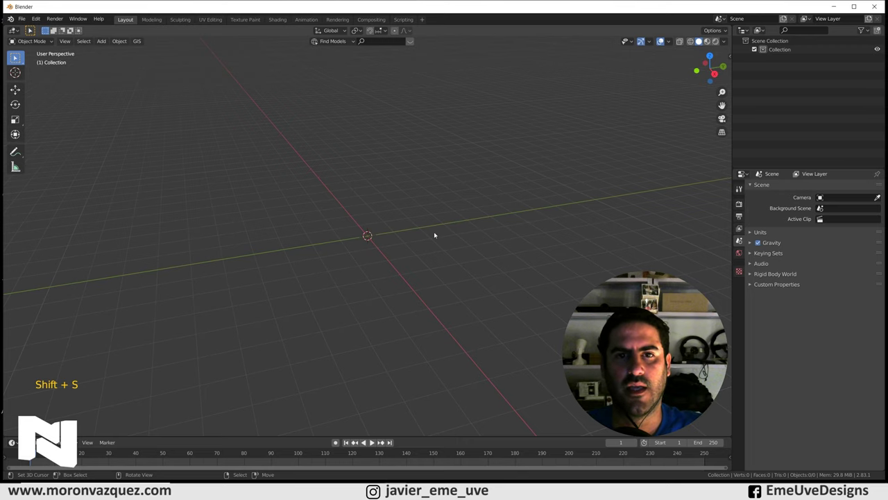
middle_click(424, 250)
key(shift+s)
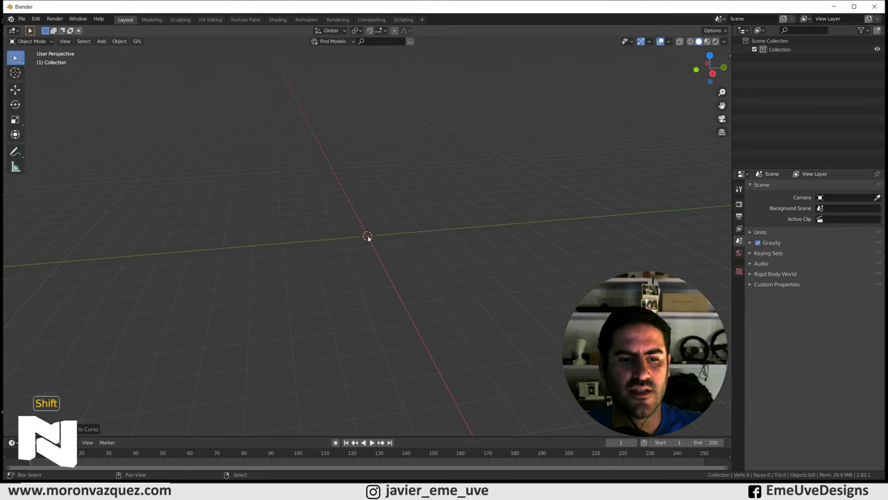
Step: Add a UV sphere at the origin, shade it smooth and check it in Edit Mode
key(shift+a)
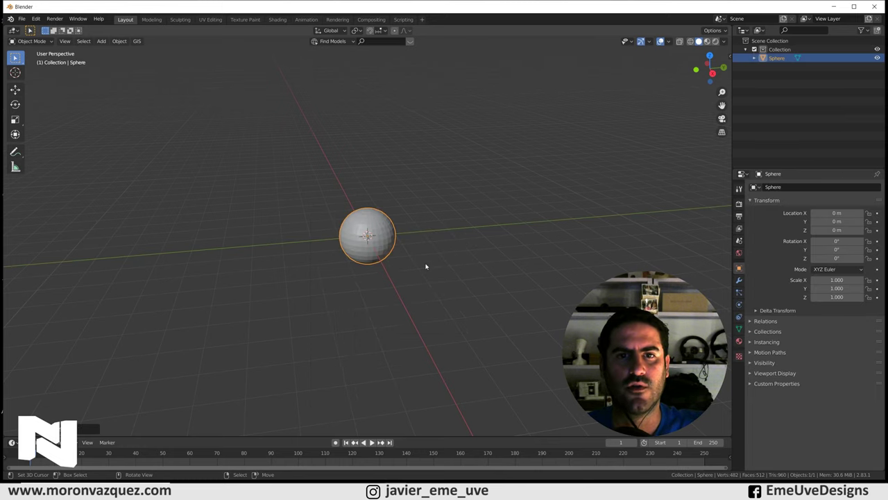
scroll(up, 3)
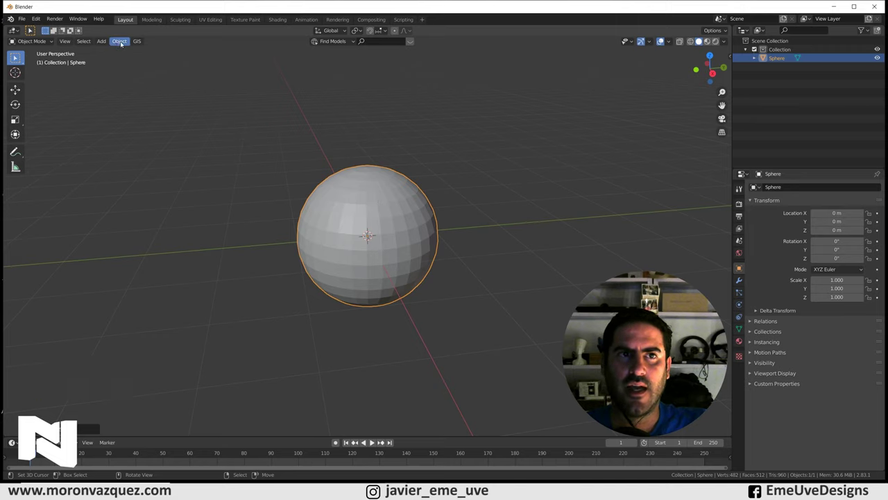
click(123, 43)
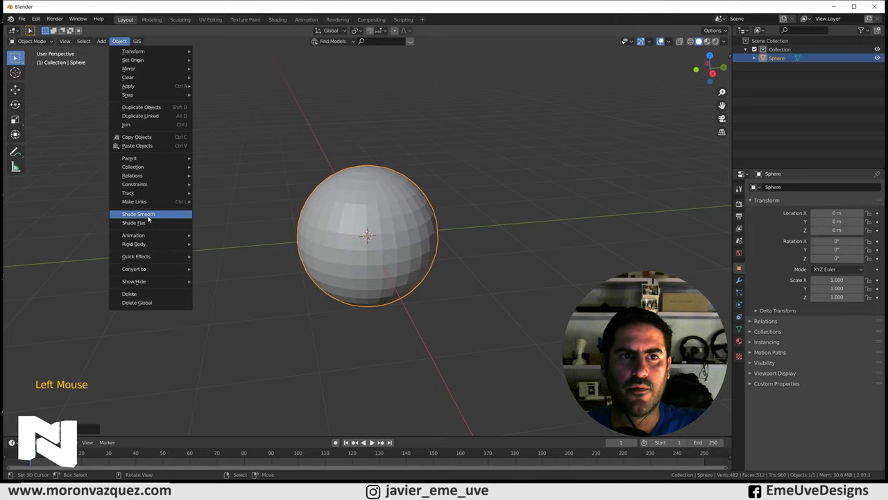
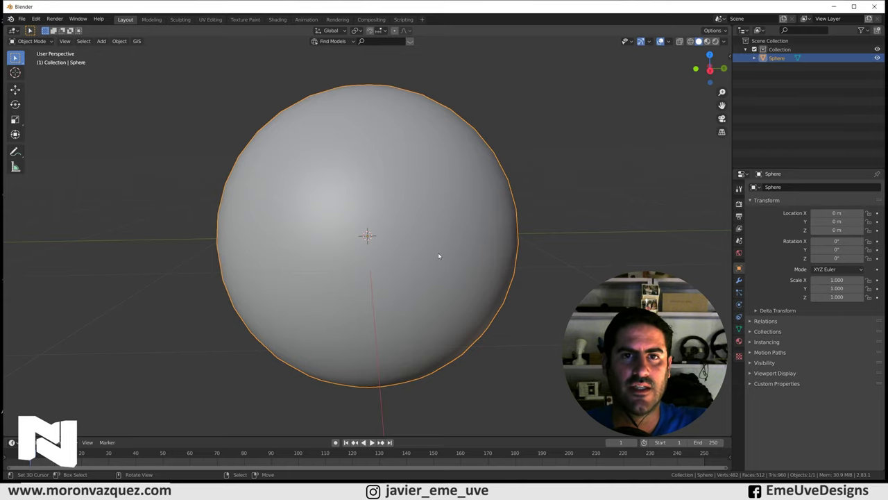
key(Tab)
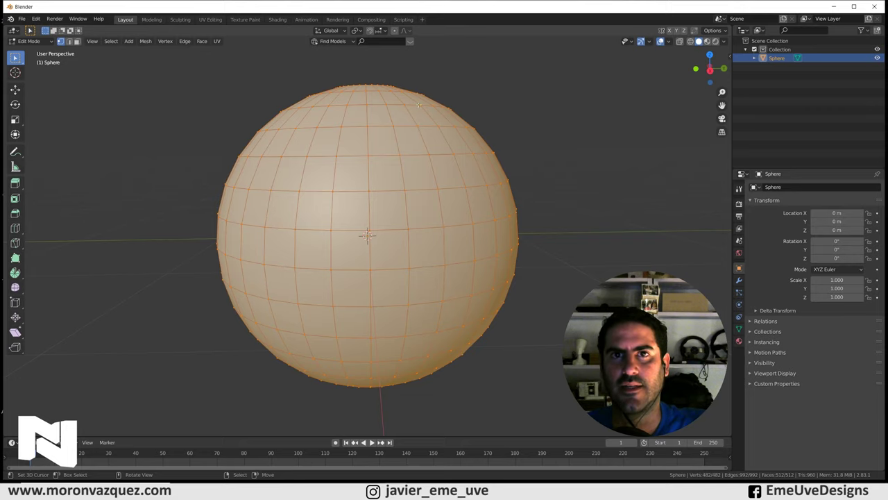
key(Tab)
Step: Zoom the view in and out around the new sphere
scroll(down, 3)
scroll(down, 3)
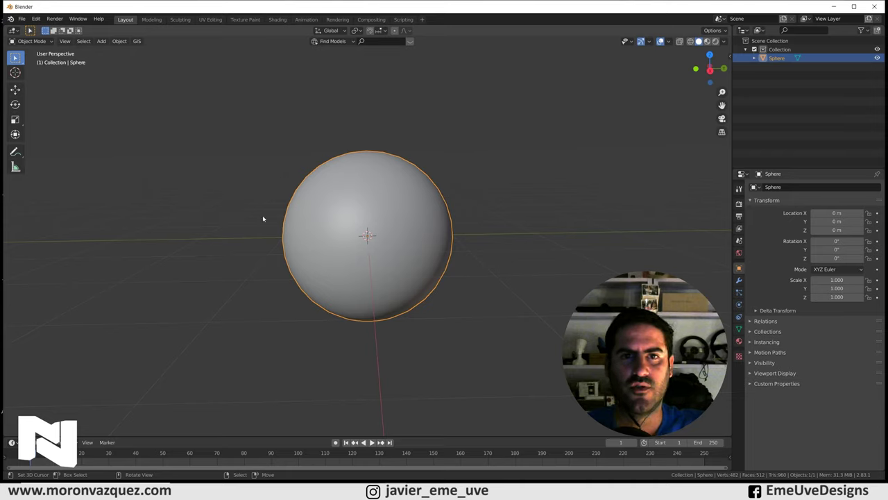
scroll(down, 3)
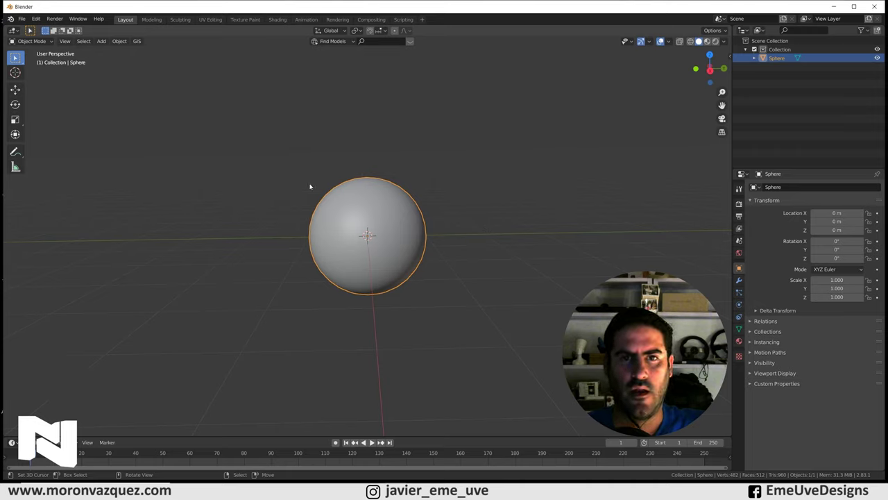
scroll(up, 3)
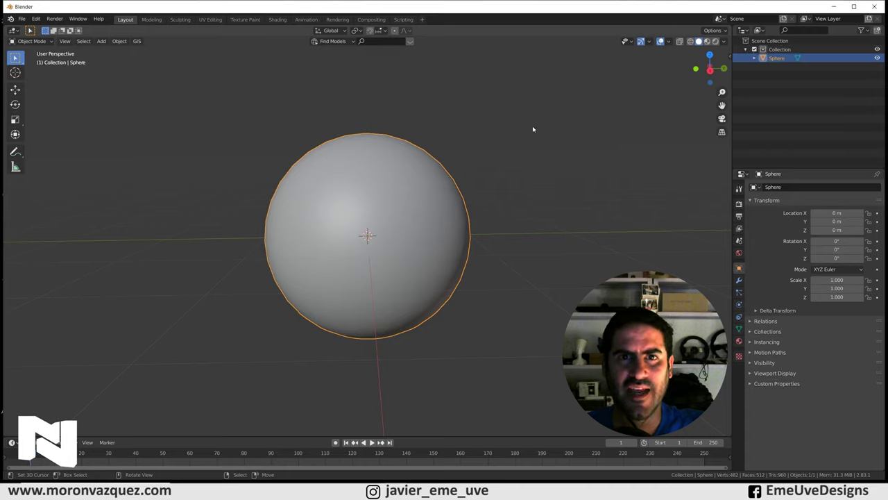
scroll(down, 3)
scroll(down, 3)
Step: Add an area light above the sphere and enlarge it while viewing from the top
key(shift+a)
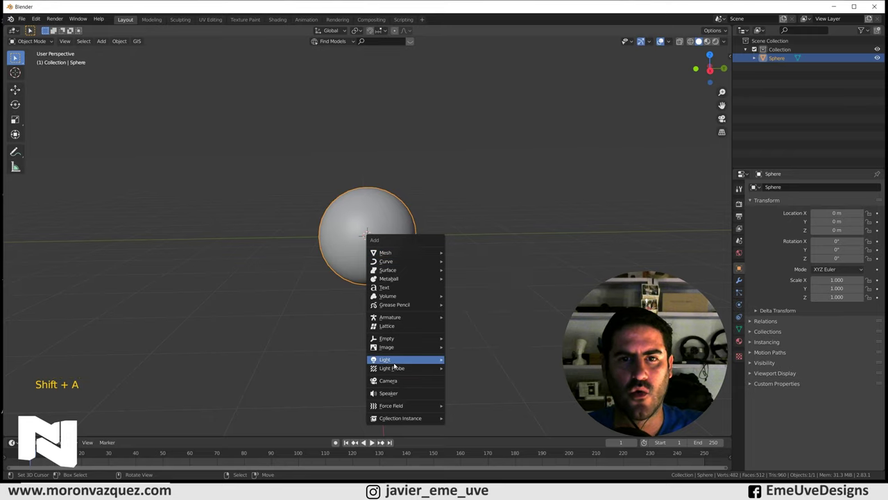
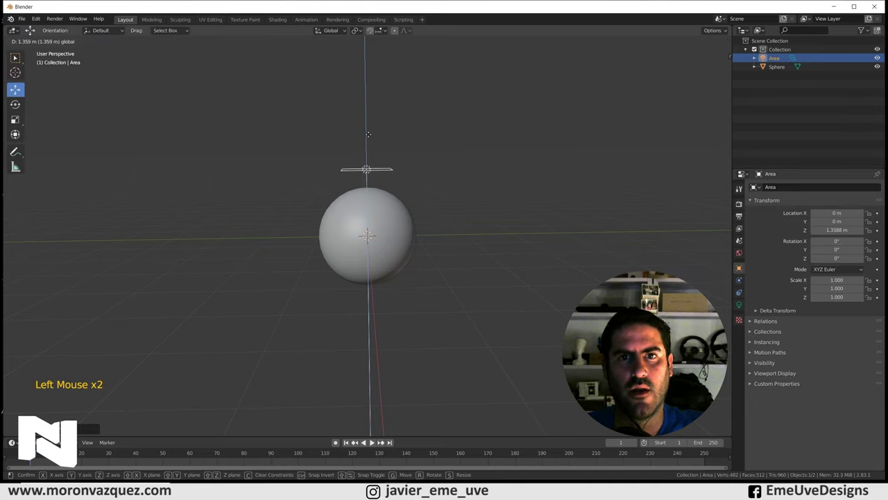
middle_click(459, 156)
key(KP_7)
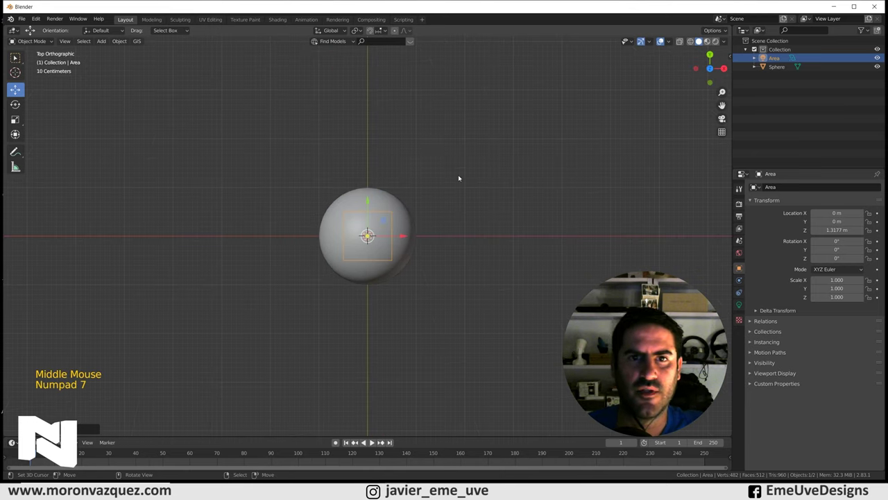
key(s)
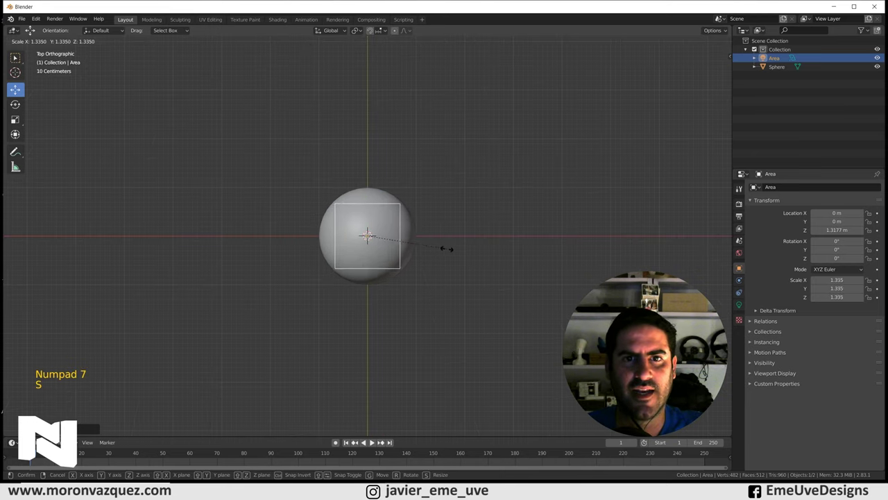
middle_click(508, 274)
click(372, 136)
key(KP_1)
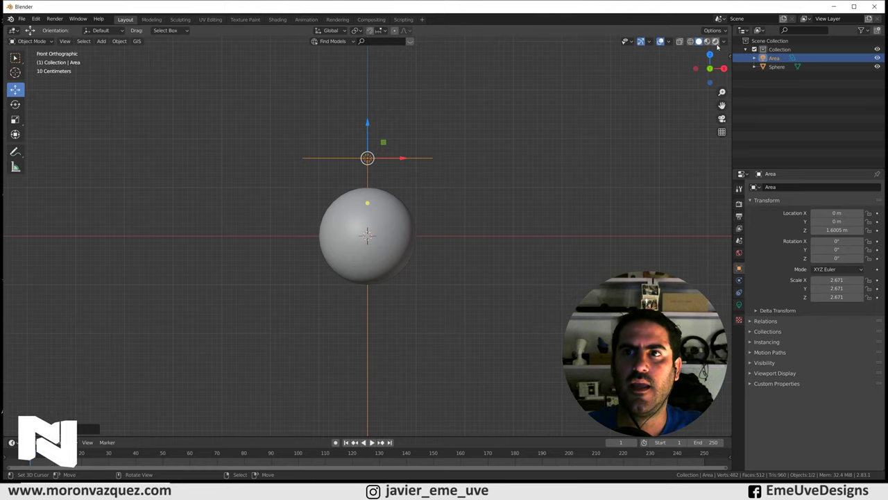
Step: Preview the scene in Rendered shading and bring up the world background colour picker
click(719, 42)
scroll(up, 3)
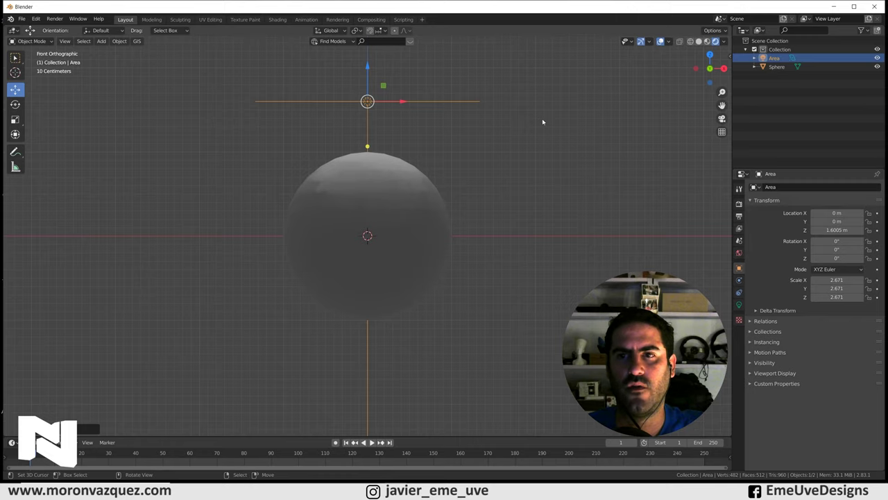
click(744, 255)
Step: Set the world background to black, raise the area light power to 300 W, then select the sphere
click(841, 244)
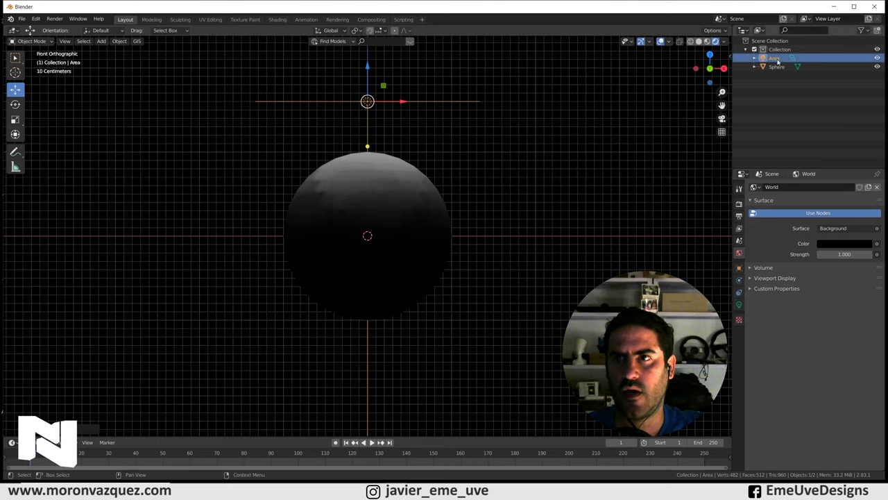
click(744, 306)
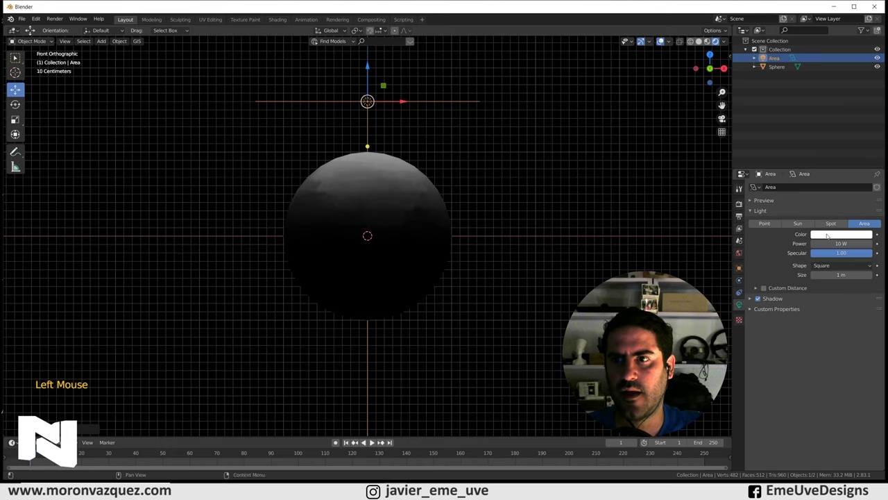
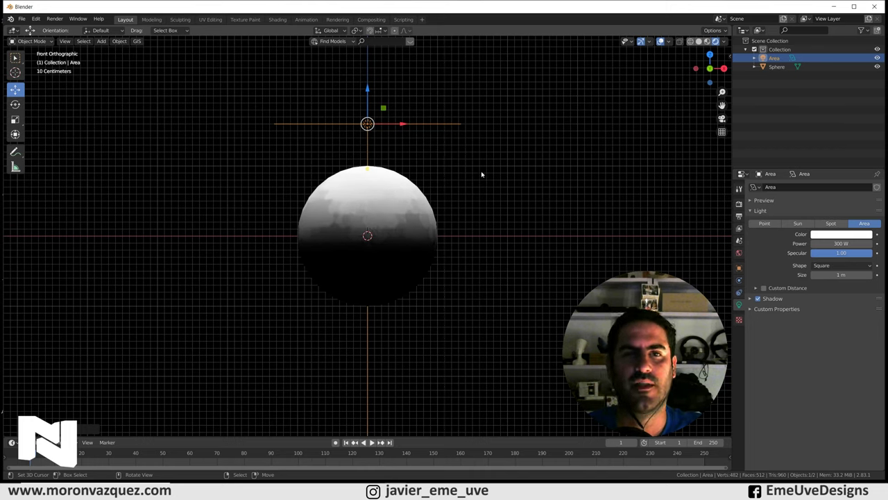
right_click(367, 209)
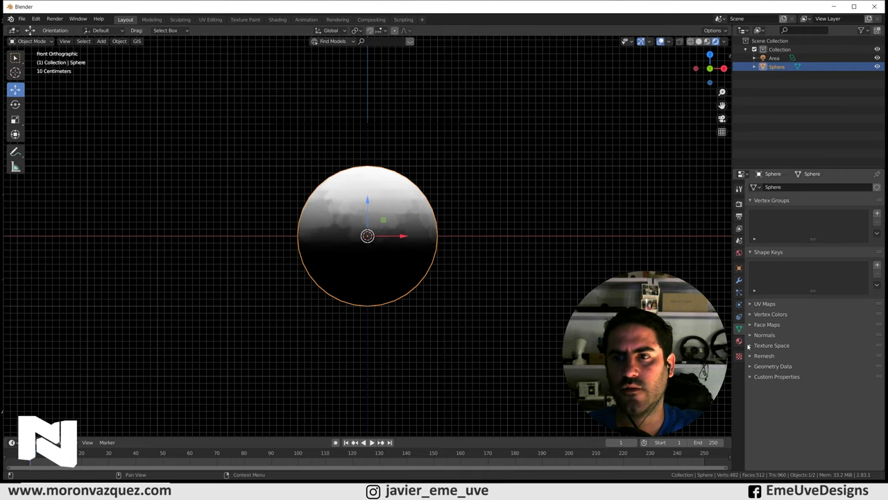
Step: Create a new material for the sphere with Metallic 0.5 and Roughness 0
click(743, 342)
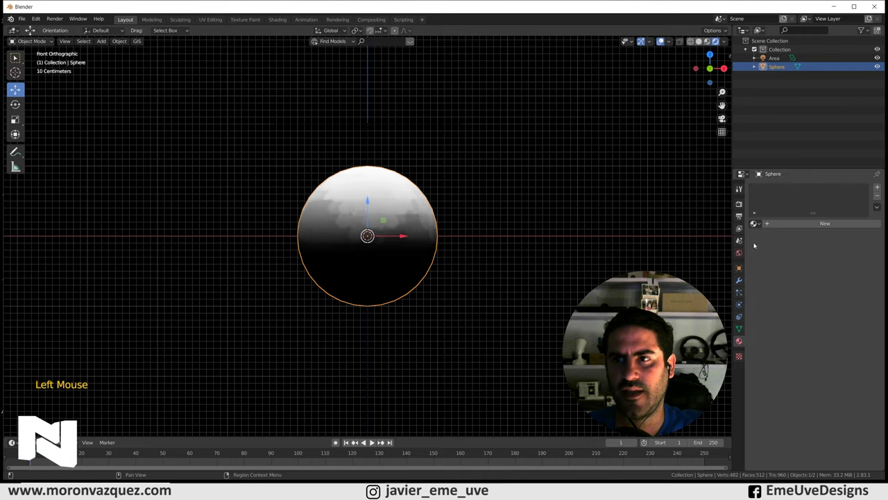
click(813, 227)
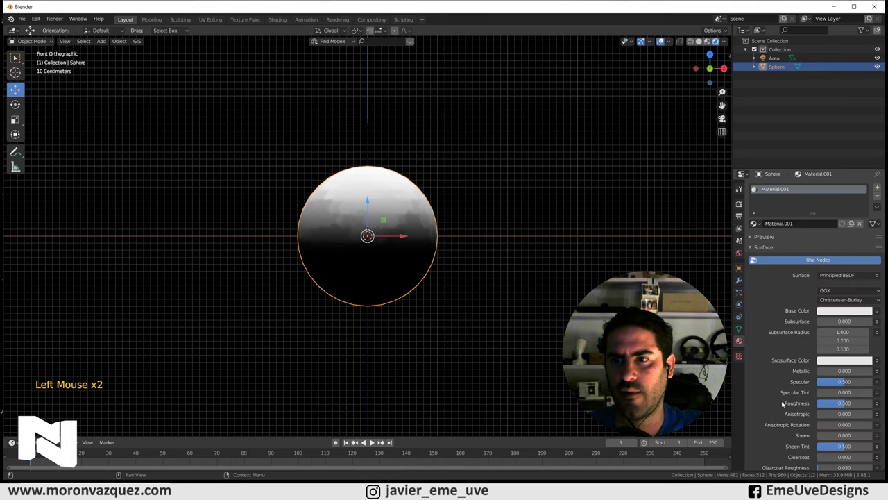
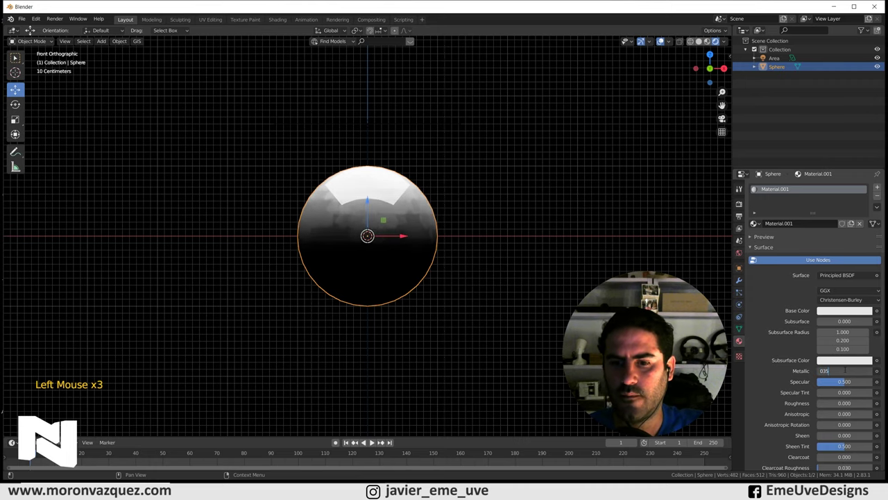
key(BackSpace)
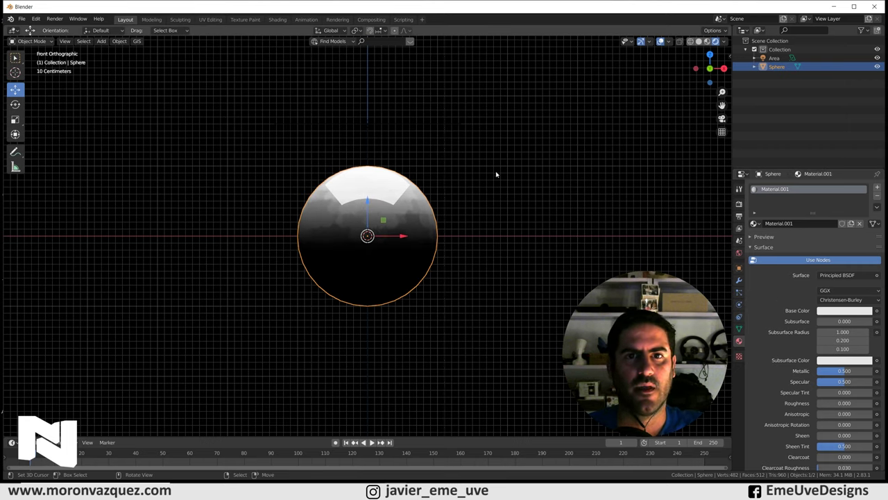
Step: Orbit around the glossy sphere and return the viewport to Solid shading
middle_click(533, 177)
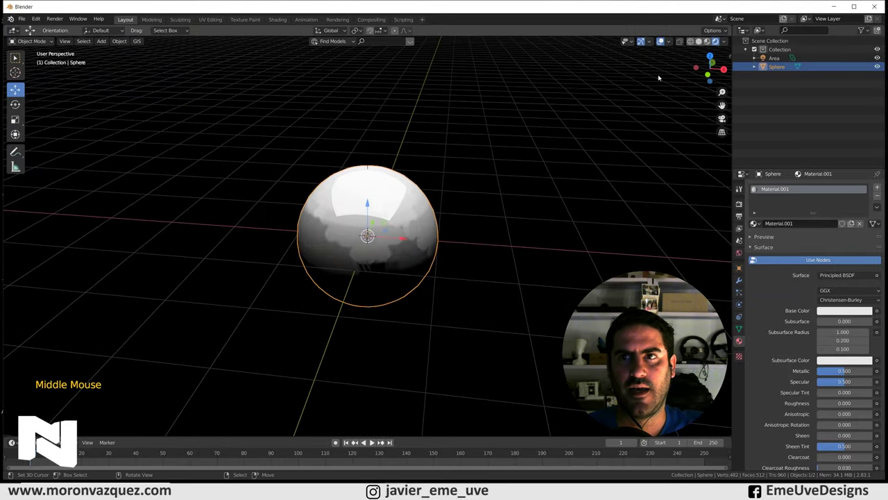
middle_click(491, 194)
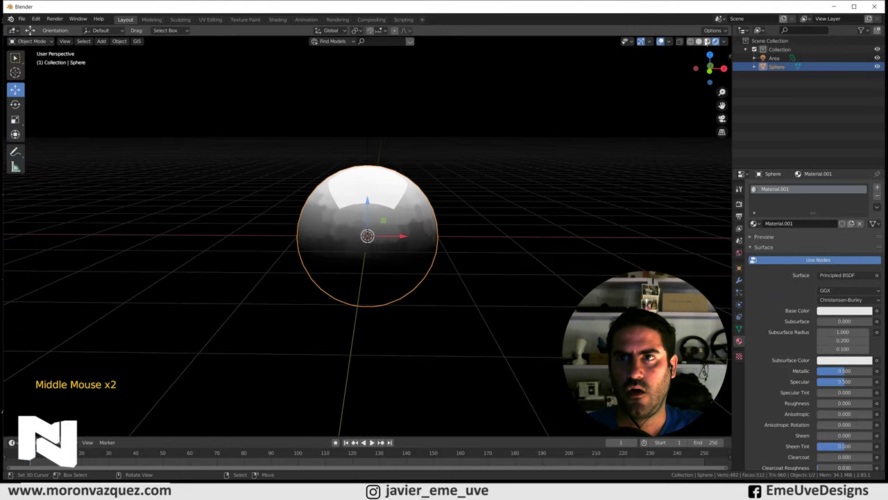
click(703, 41)
middle_click(530, 185)
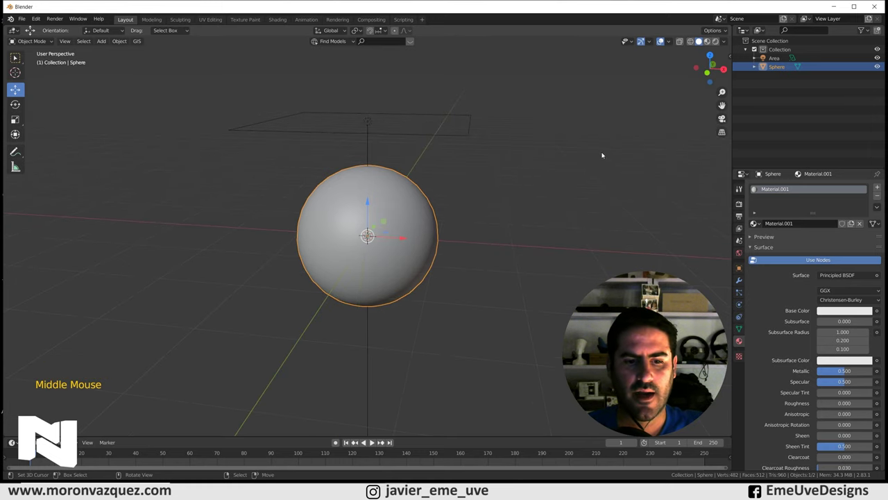
Step: Add Piperator pipes onto the selected sphere from the sidebar's Piperator tab
key(n)
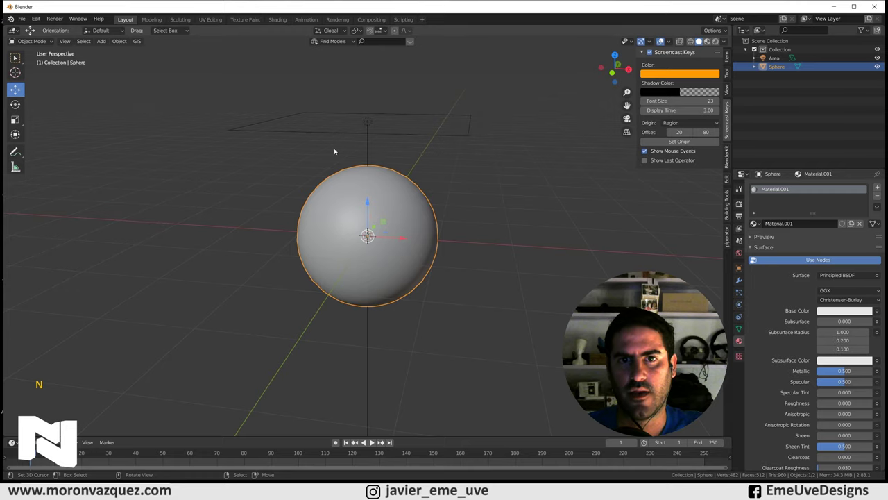
click(733, 235)
click(683, 65)
middle_click(492, 222)
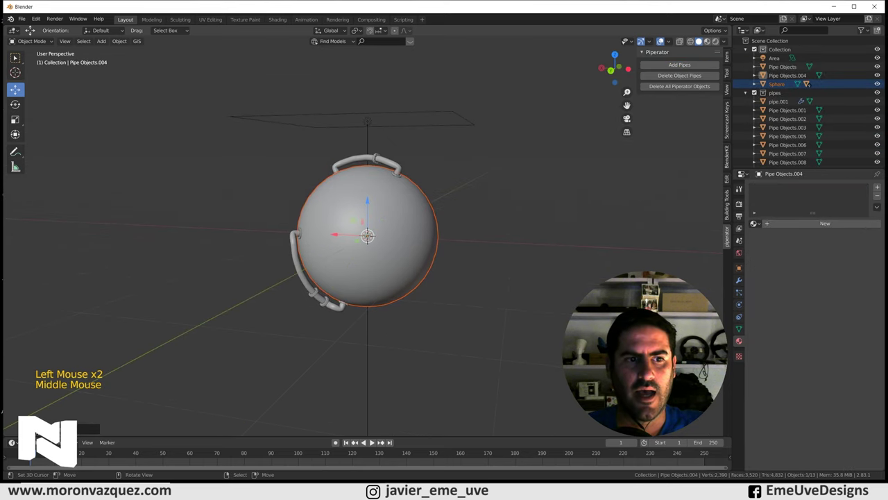
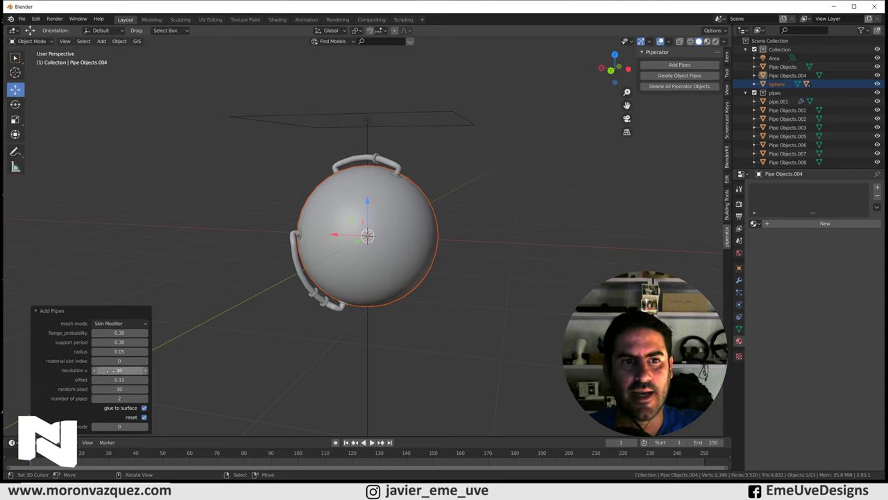
Step: Increase the pipe count in the Add Pipes panel and inspect the dense cage from the front
scroll(up, 3)
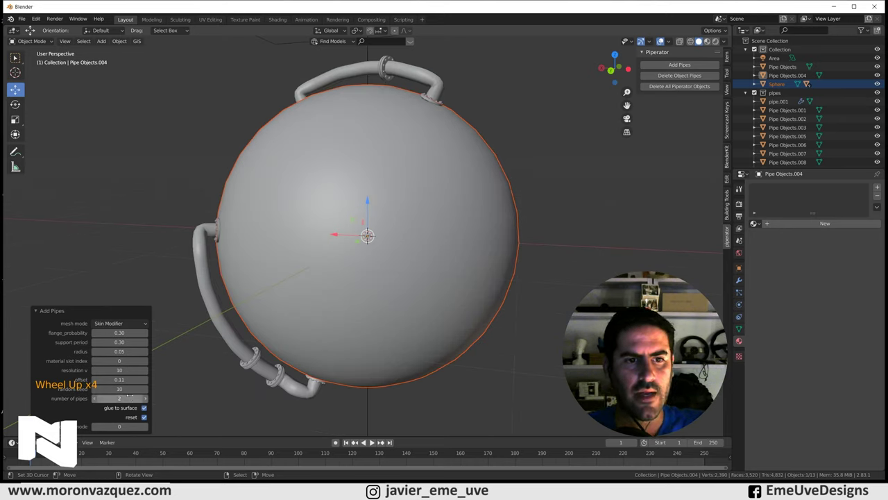
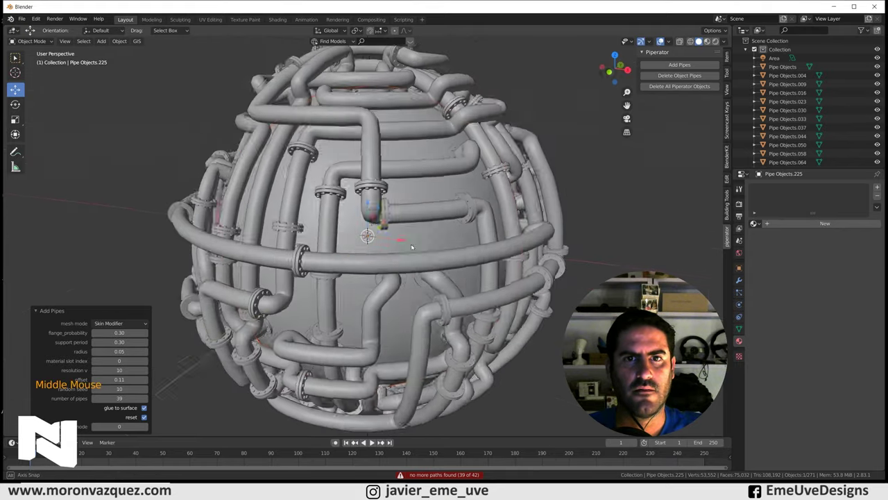
scroll(down, 3)
middle_click(446, 248)
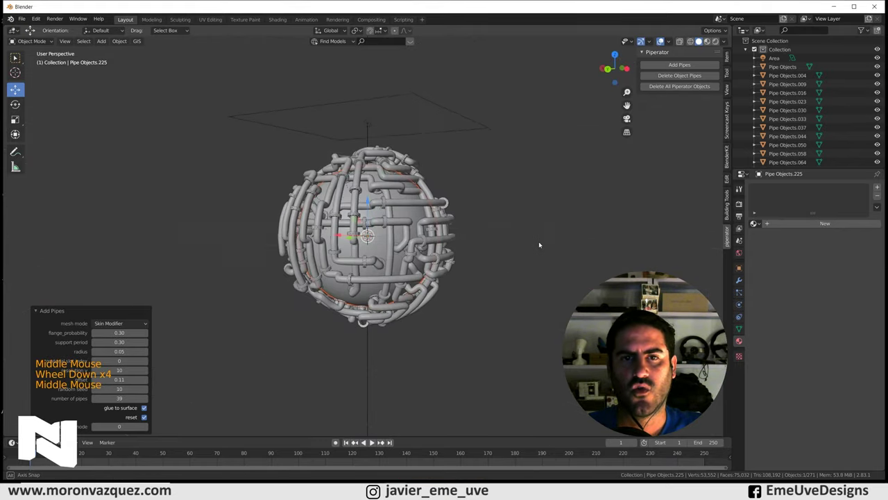
key(KP_1)
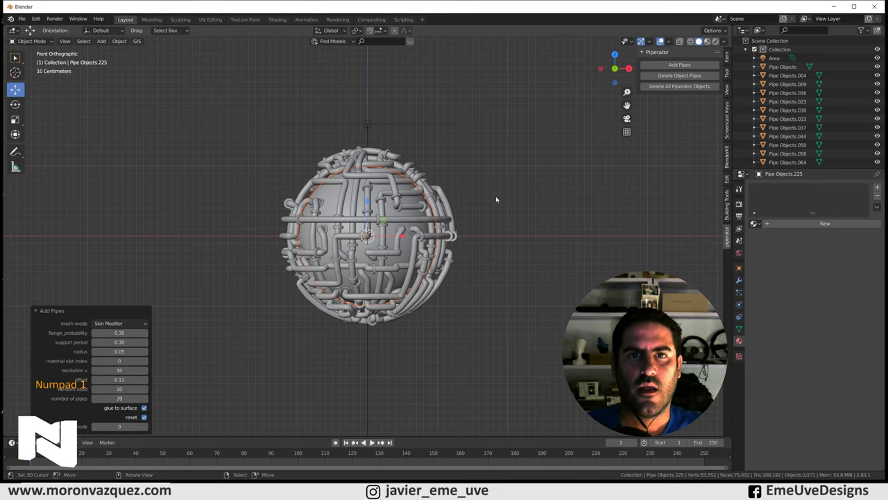
scroll(up, 3)
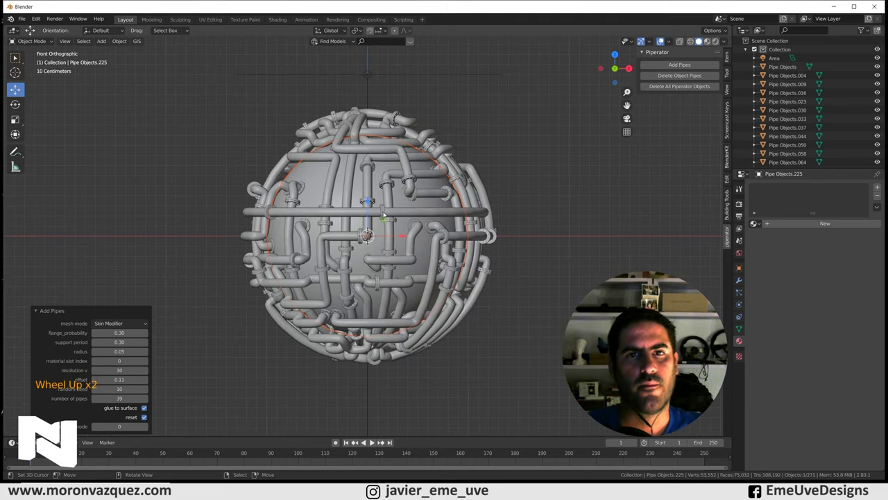